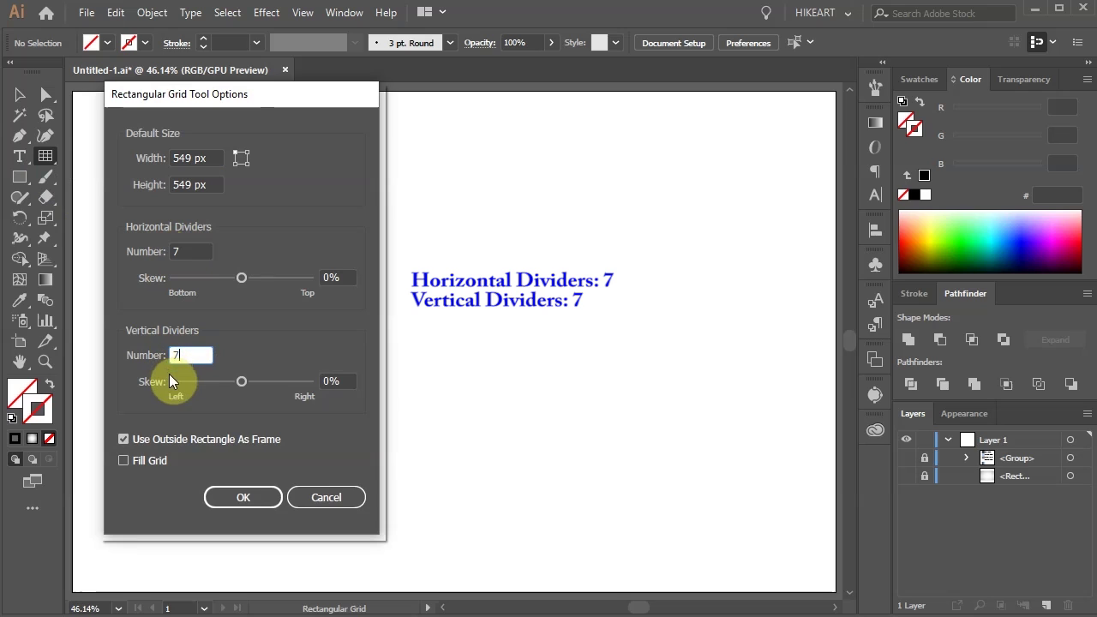
- Confirm the Rectangular Grid Tool options at 7 horizontal and 7 vertical dividers
left_click(266, 502)
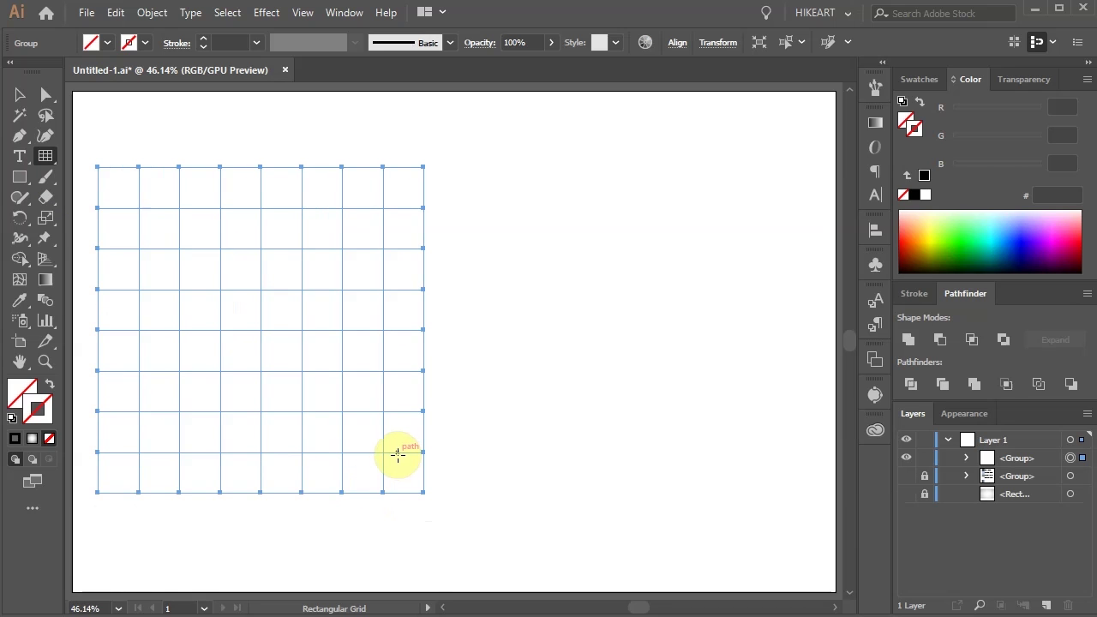
- Live-paint the second reversed C cells in green and light-green tones (Shift+M bucket)
key("shift+m")
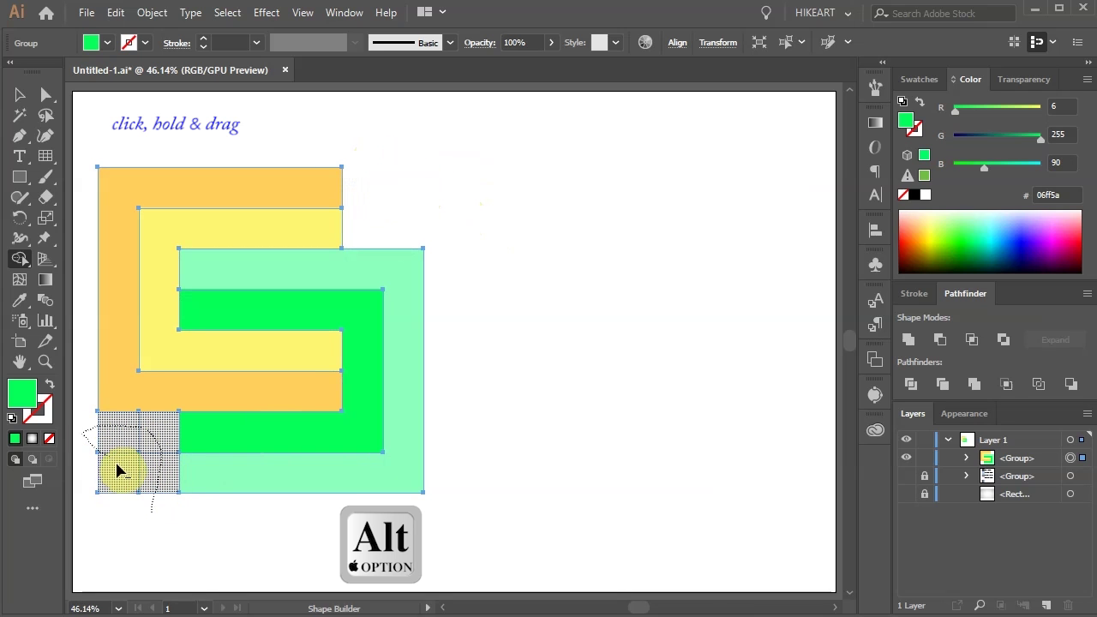
- Duplicate the painted S to the right and expand it into plain green and cyan pieces
key("ctrl+a")
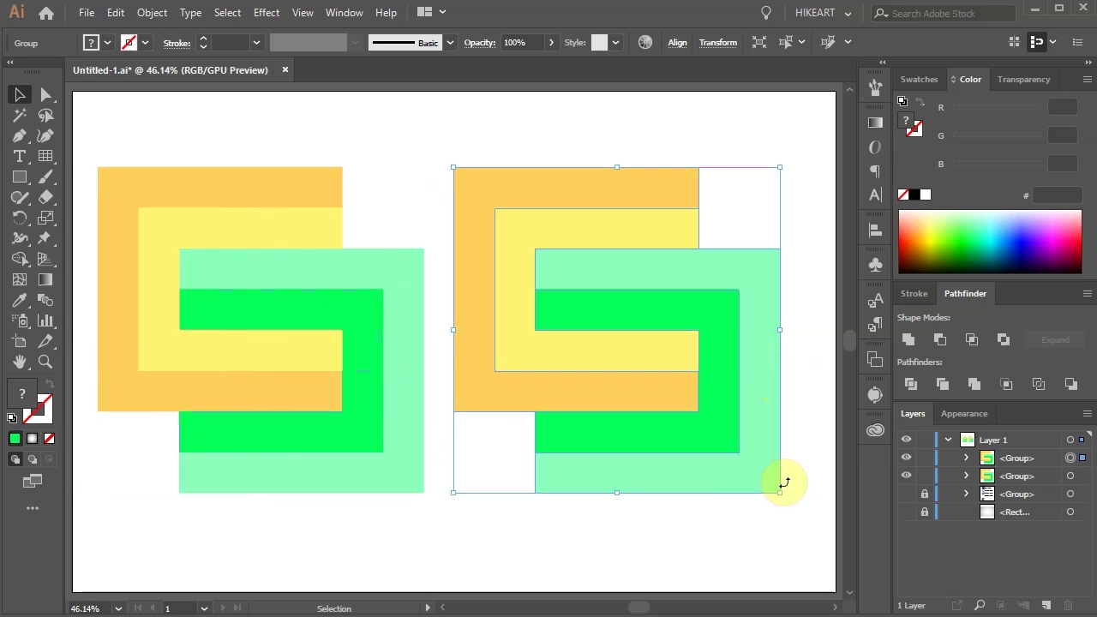
key("shift+m")
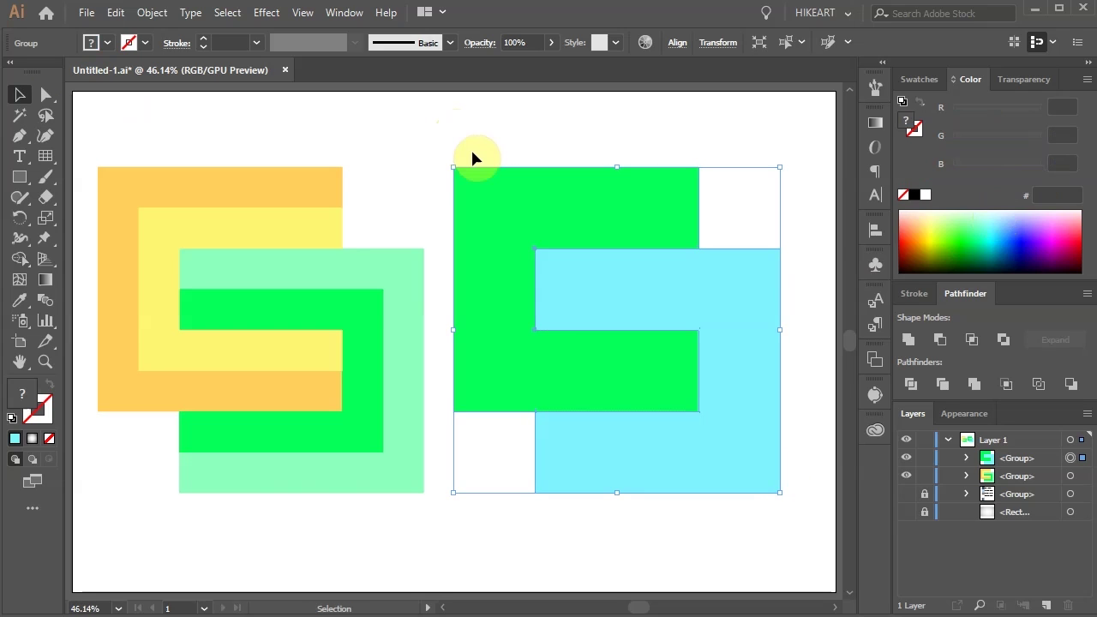
- Apply the reduced offset, cut the white gap, and tidy anchors with Direct Selection
key("v")
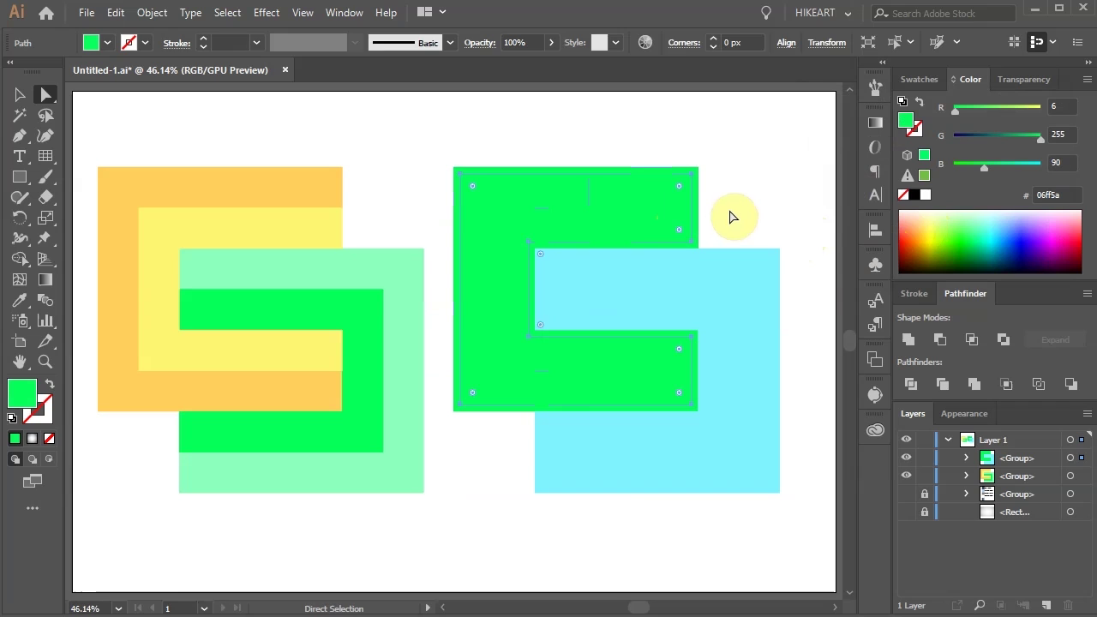
key("a")
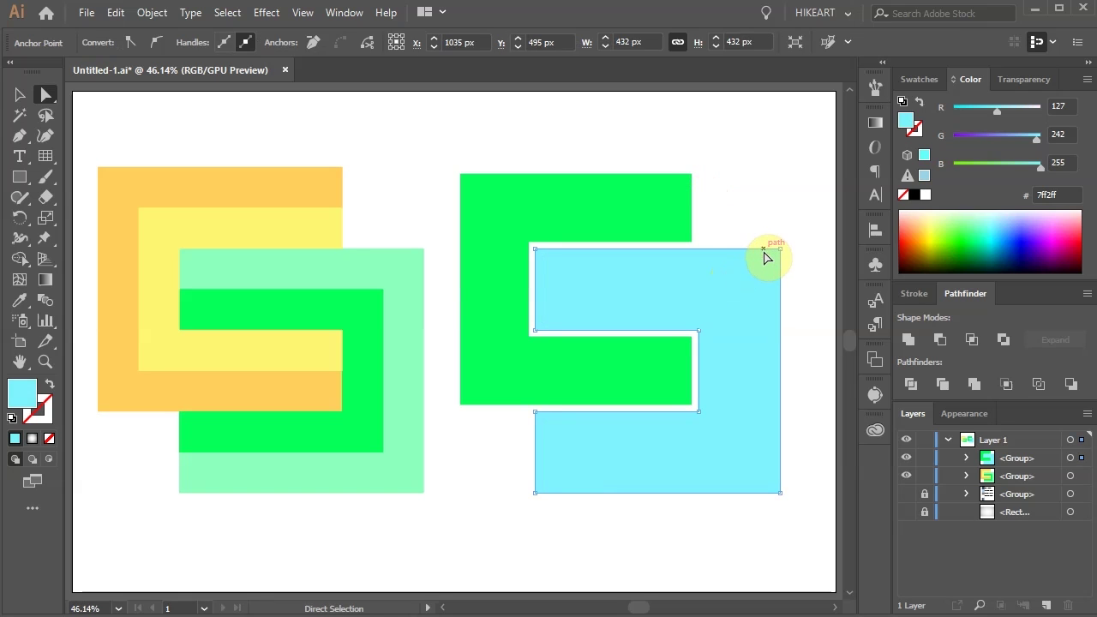
key("v")
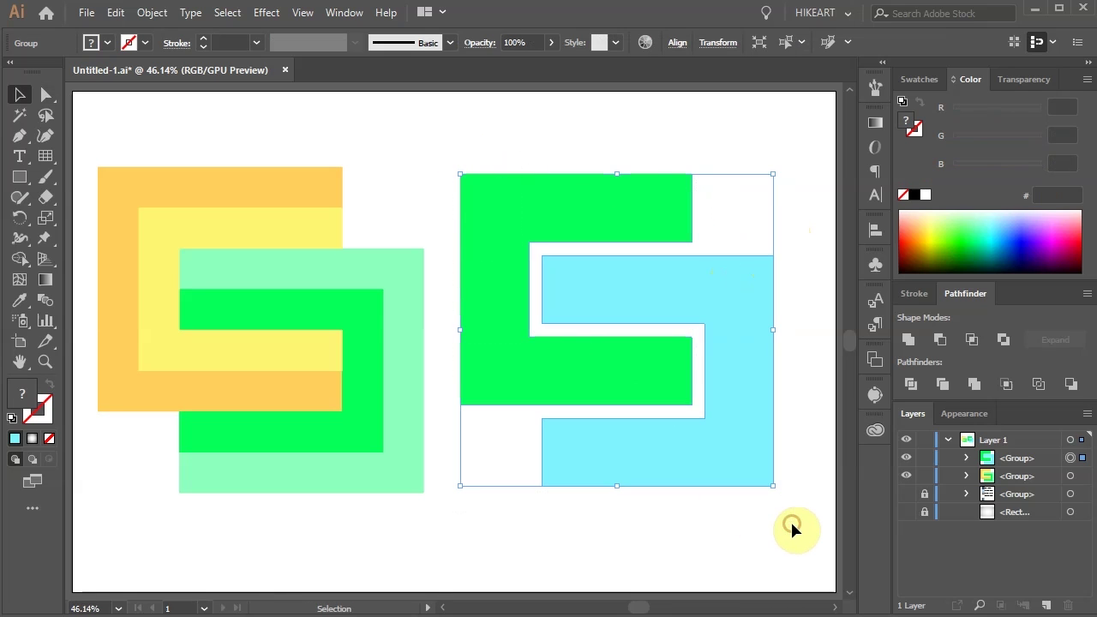
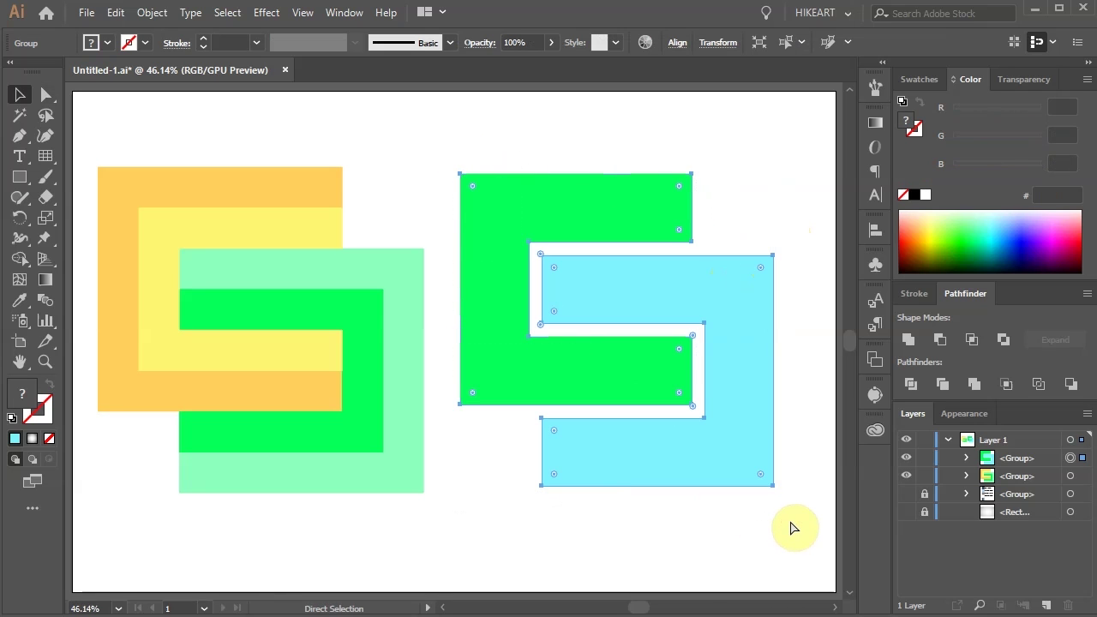
- Delete the left artwork and stack the right S with the inner C outlines at the centre
left_click(436, 554)
key("ctrl+g")
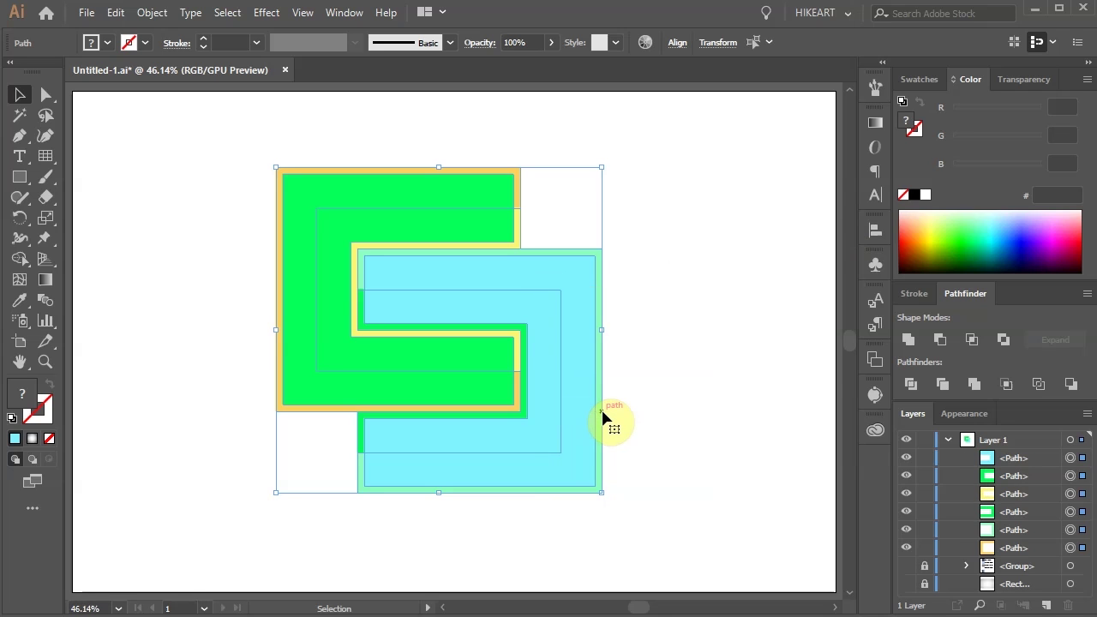
- Merge the S into four paths filled light blue, purple, blue and cyan
key("shift+m")
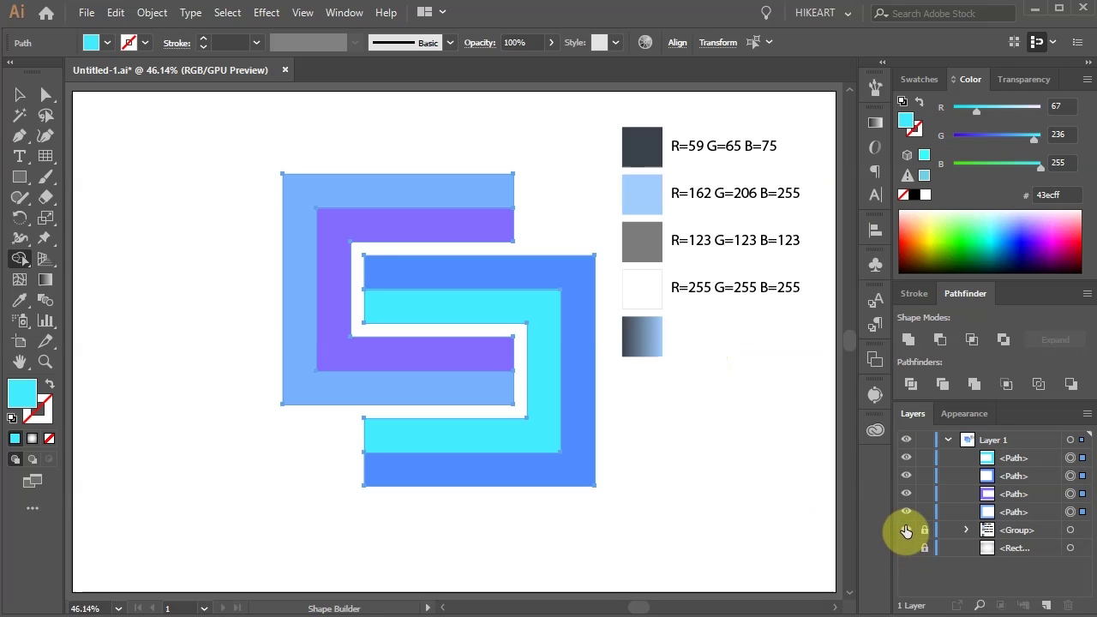
- Apply the navy-to-light-blue gradient to all bands and redirect inner bands opposite the outer ones
key("a")
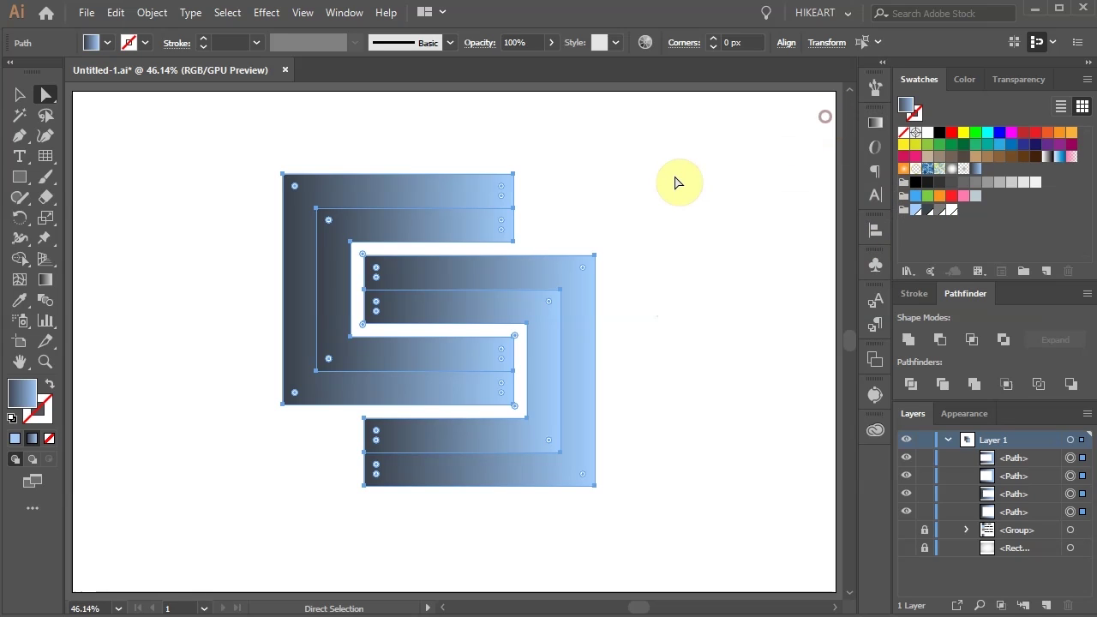
key("a")
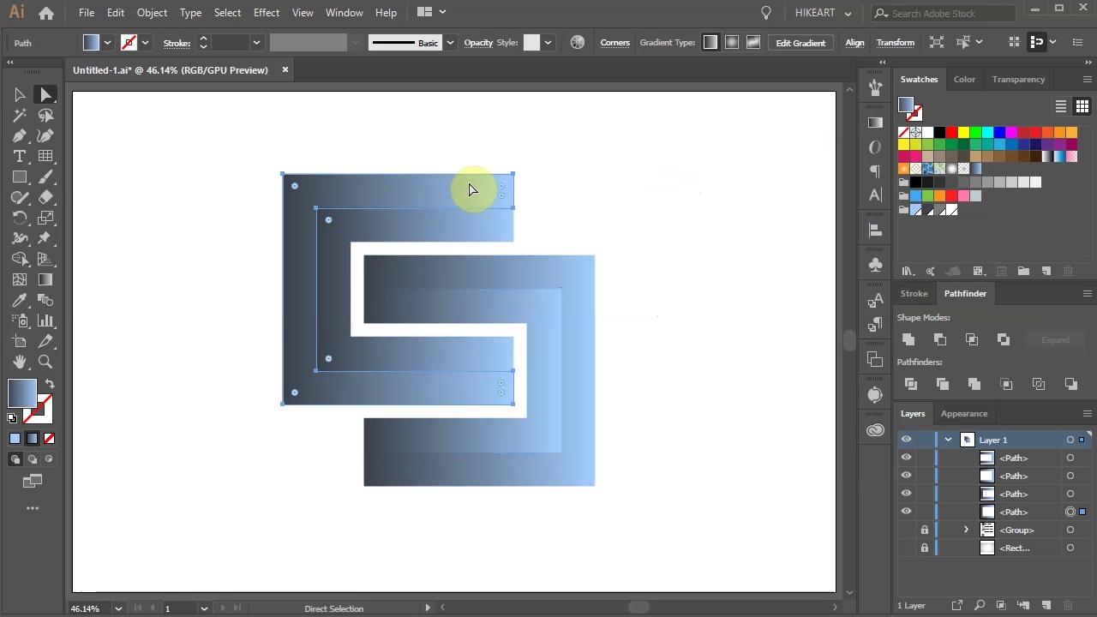
key("g")
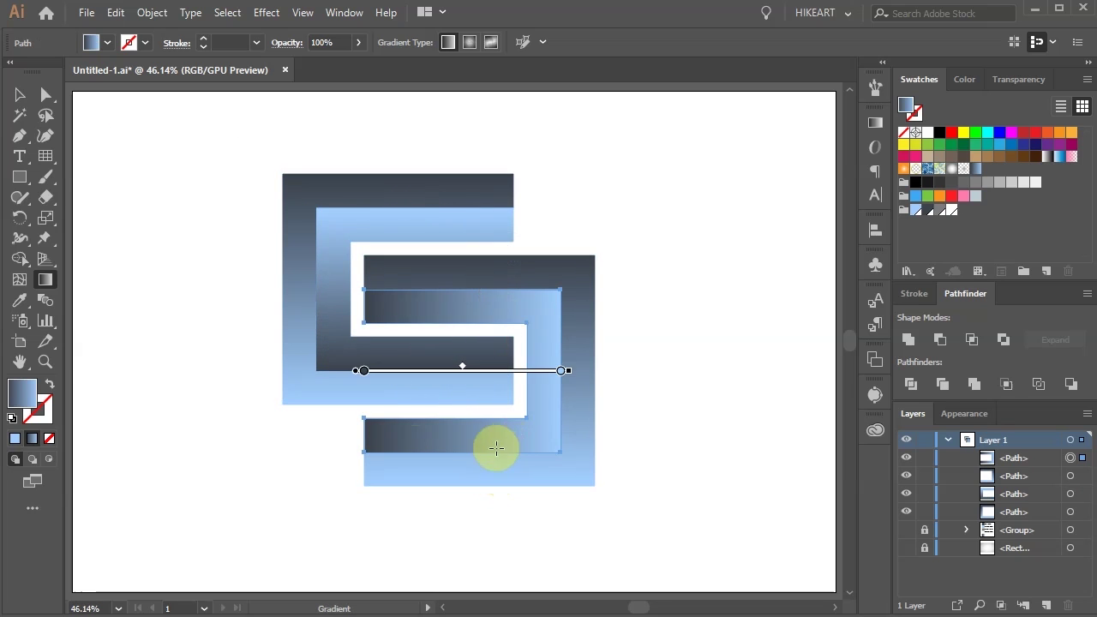
- Group the gradient S logo and rotate it 45° into a diamond orientation
key("v")
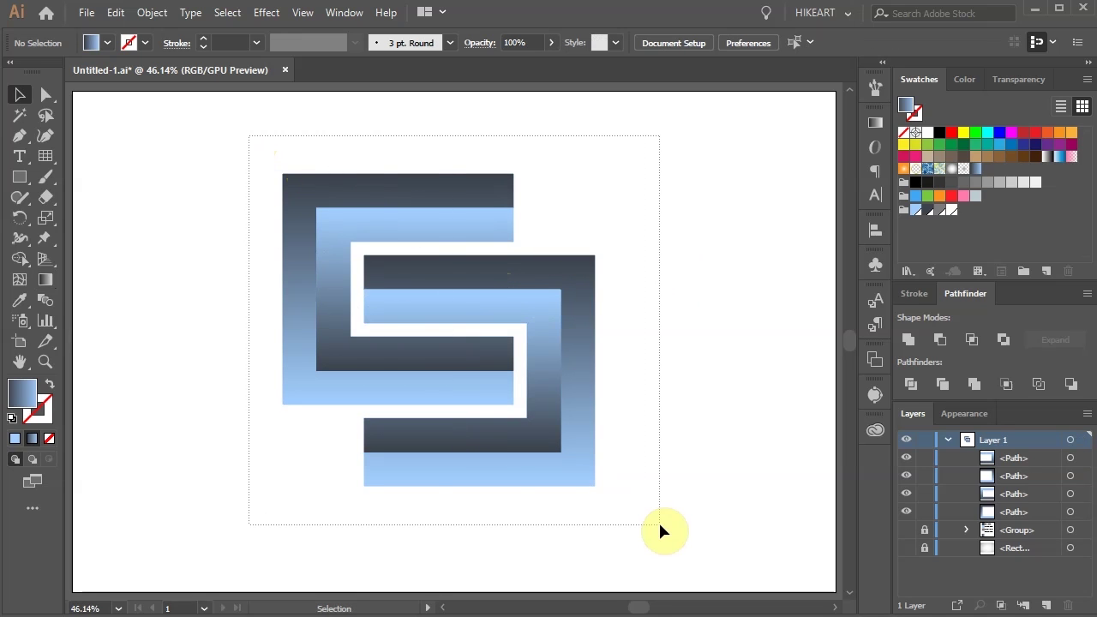
key("ctrl+g")
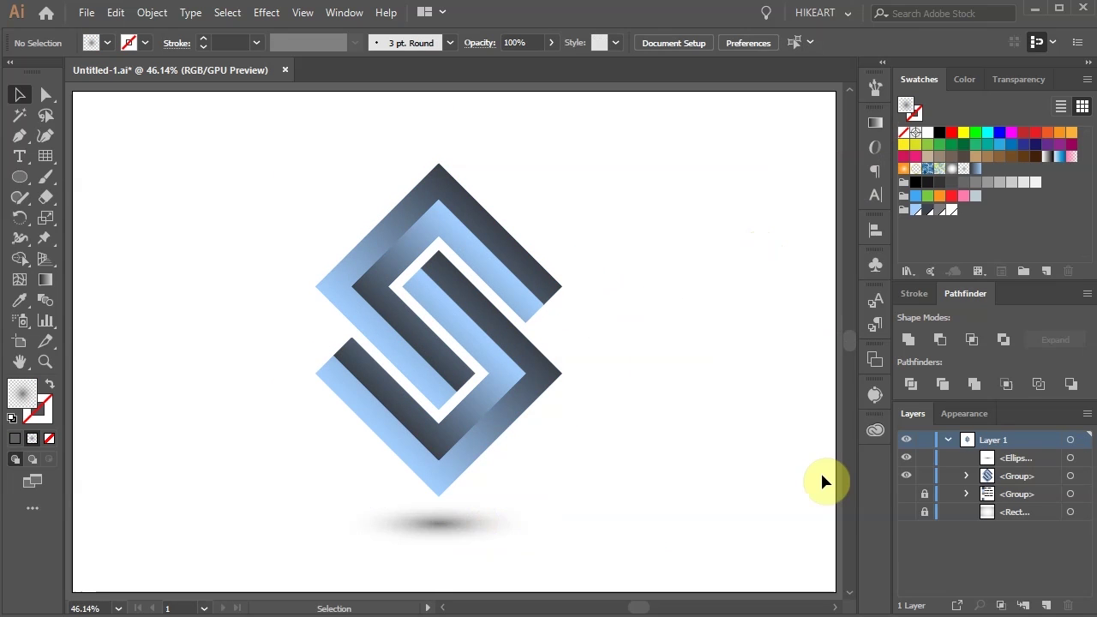
- Make the radial ellipse fade to transparent and flatten it to a 22.9% oval shadow under the logo
key("l")
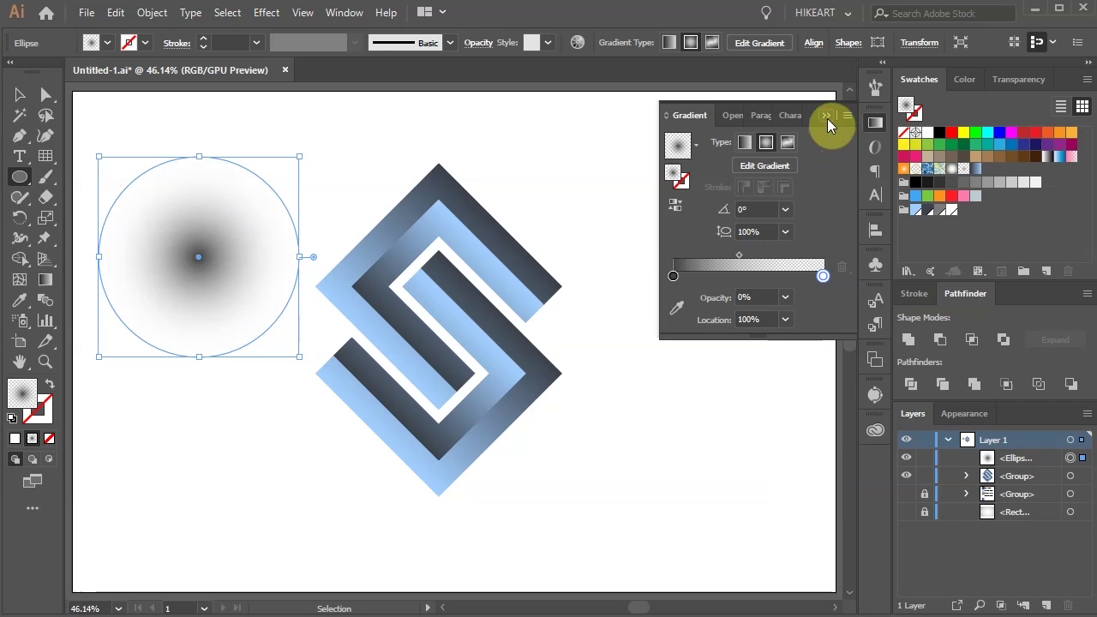
key("v")
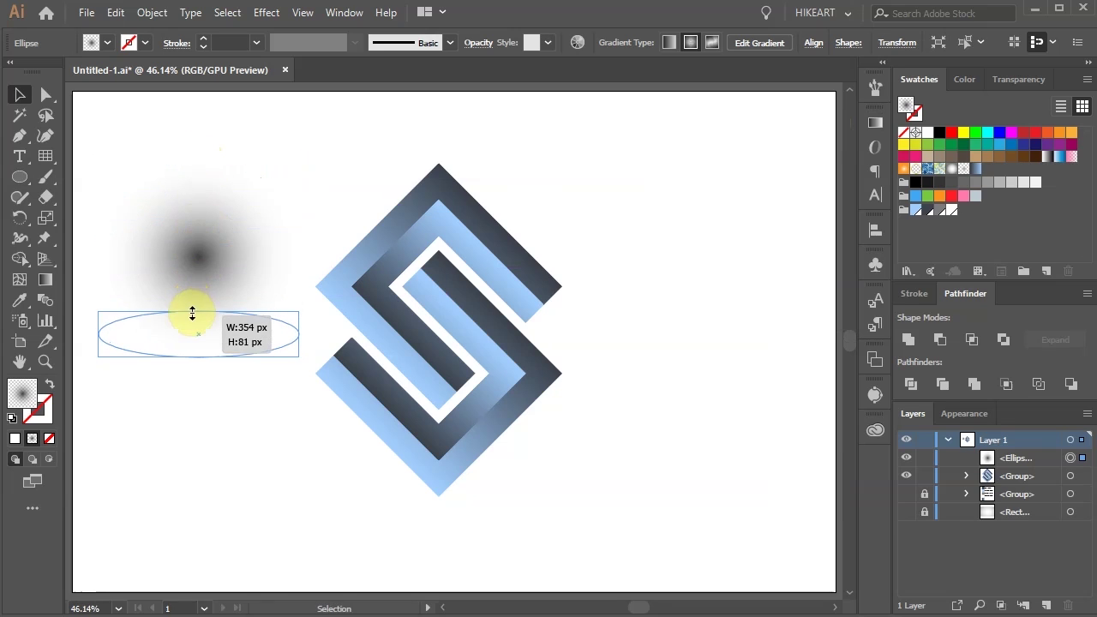
left_click_drag(293, 490, 388, 528)
left_click(422, 528)
left_click(449, 528)
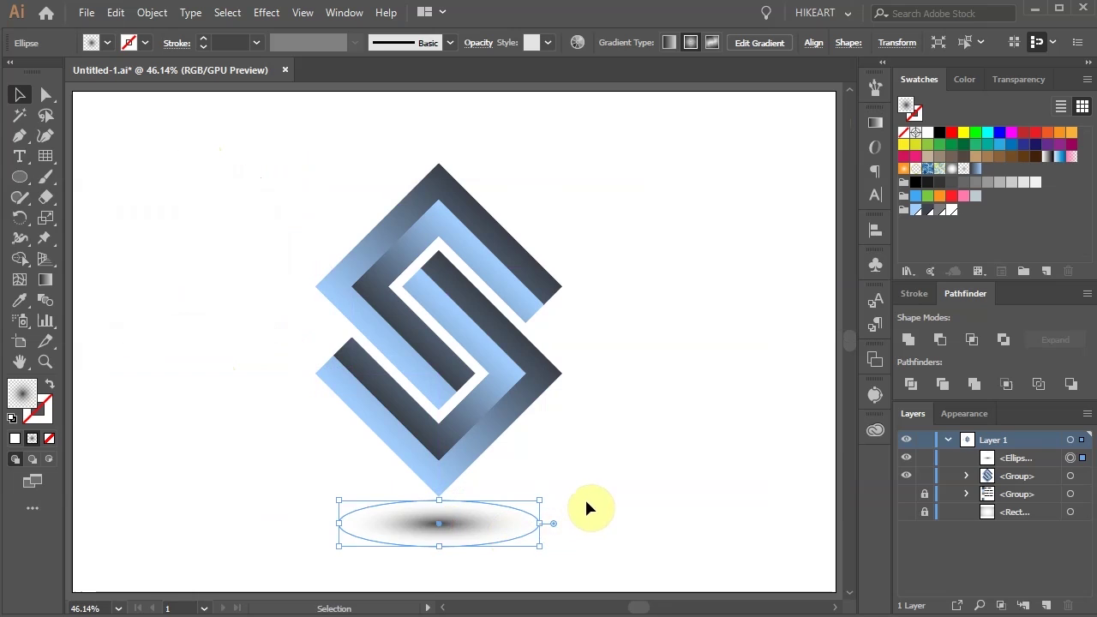
- Group the S logo with its shadow ellipse, ready for artboard centring
left_click(473, 533)
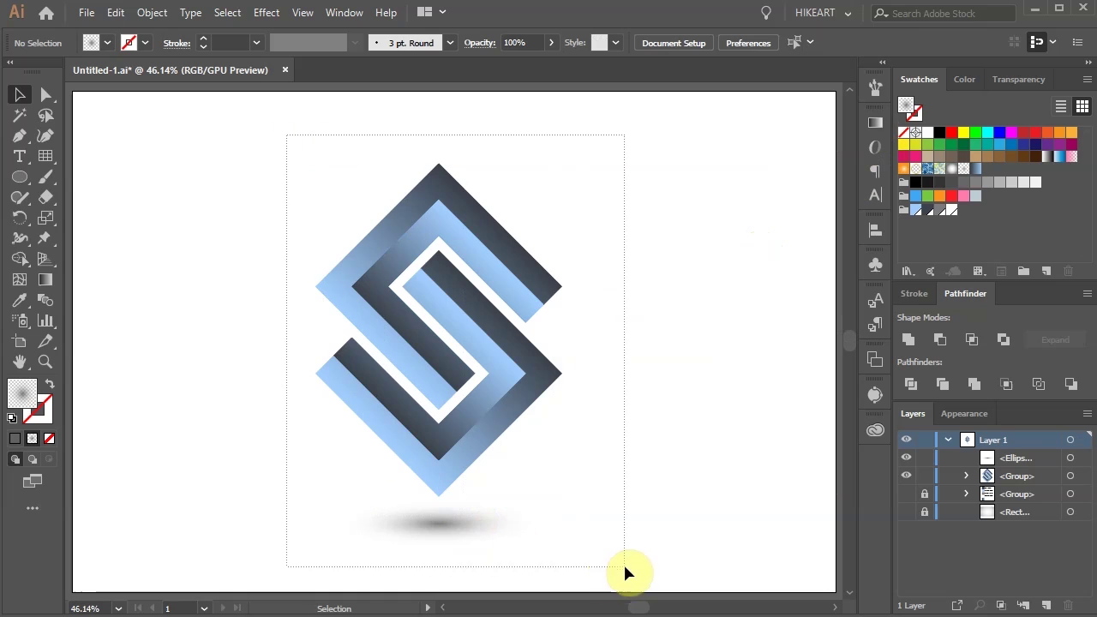
key("ctrl+g")
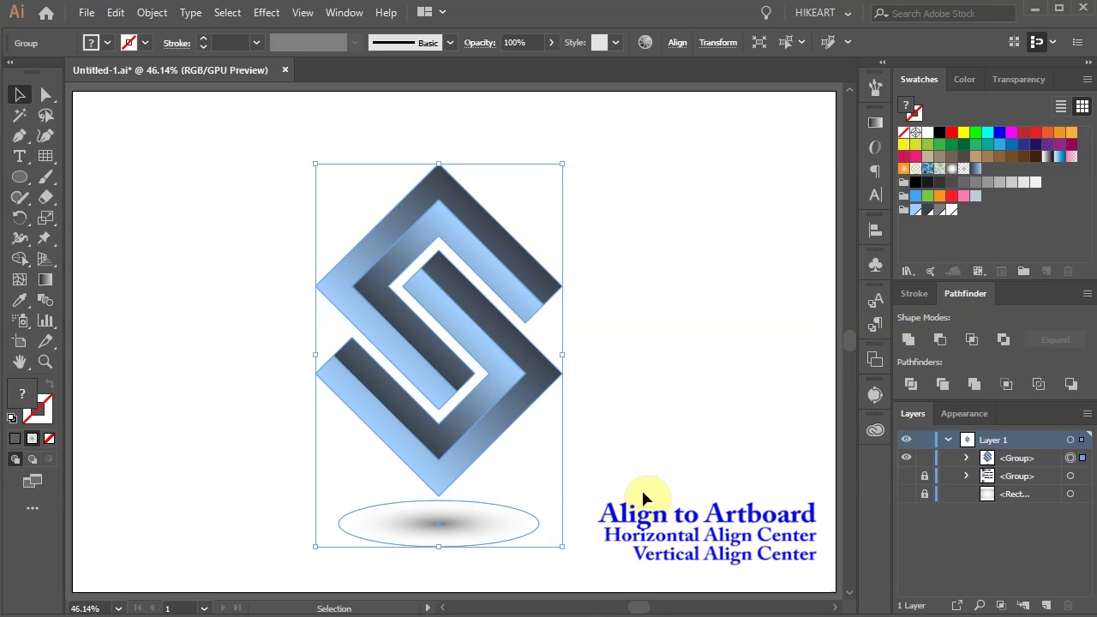